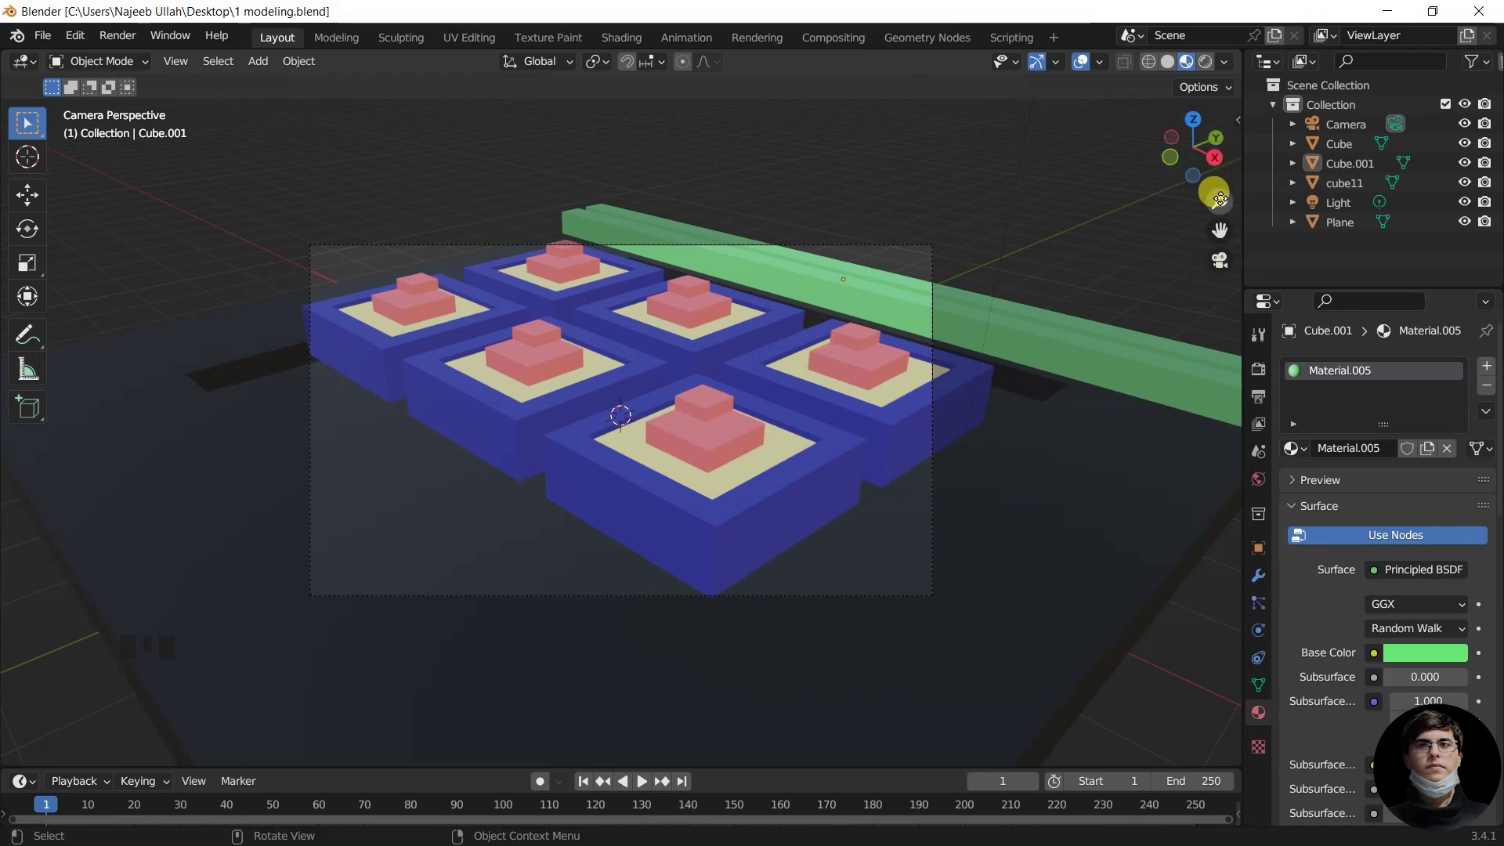
# Step: Pull the view back to show the camera frame and make Camera the active object
pyautogui.moveTo(1222, 195); pyautogui.dragTo(776, 450)
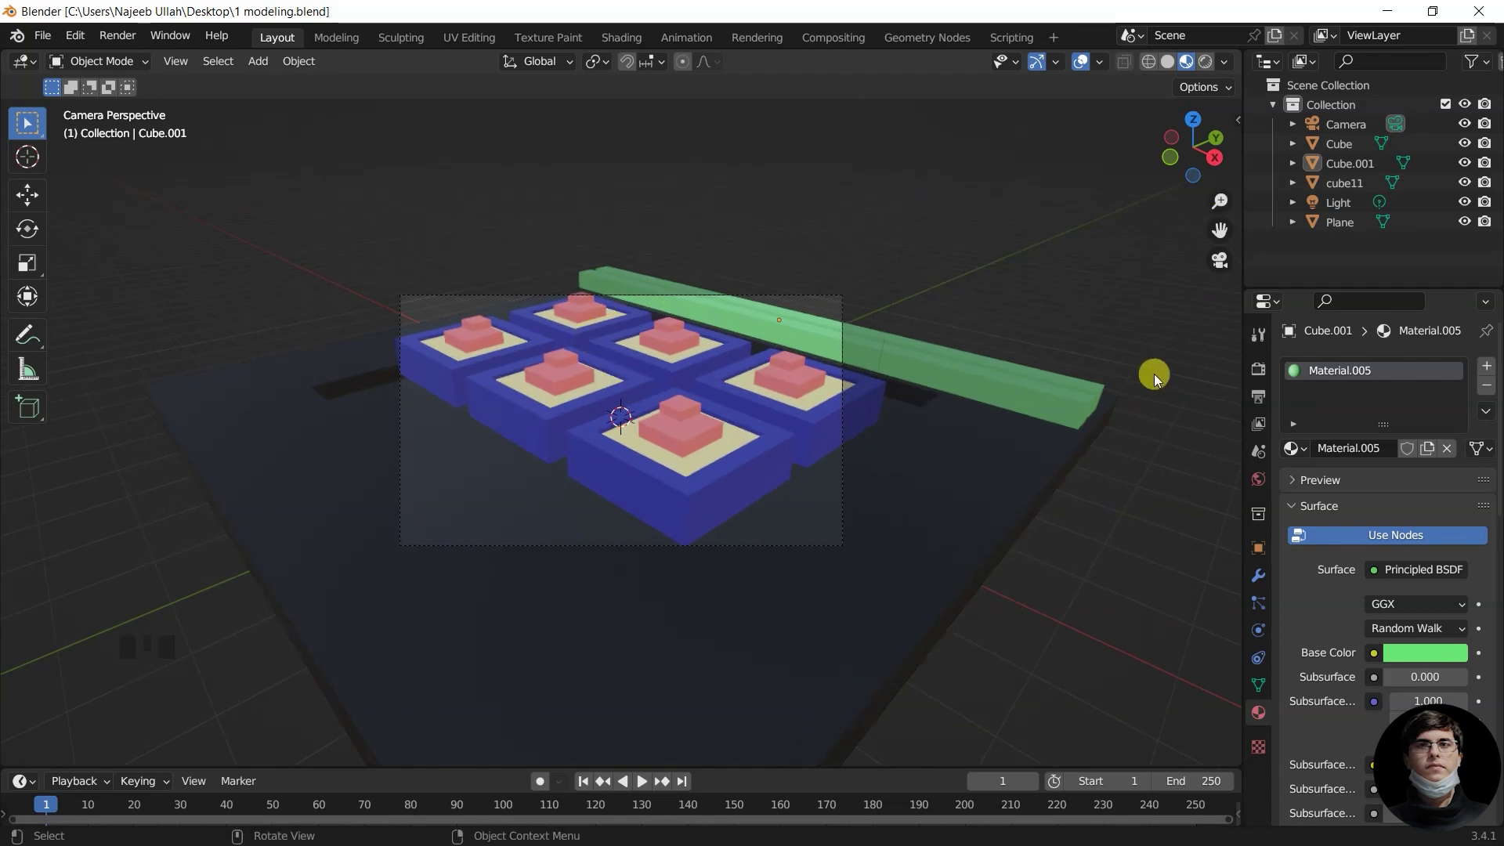
pyautogui.click(1366, 135)
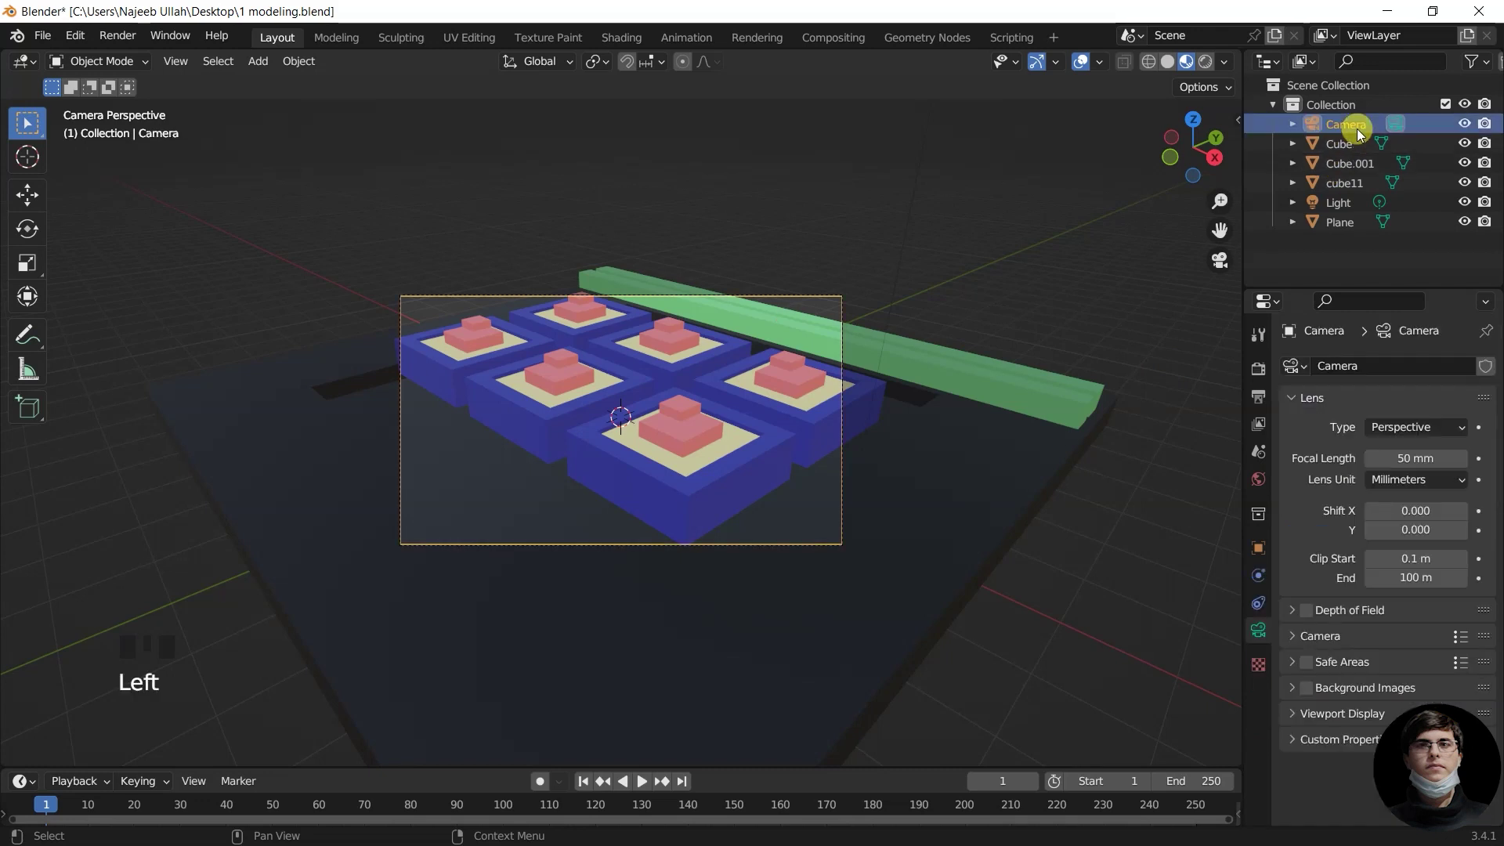
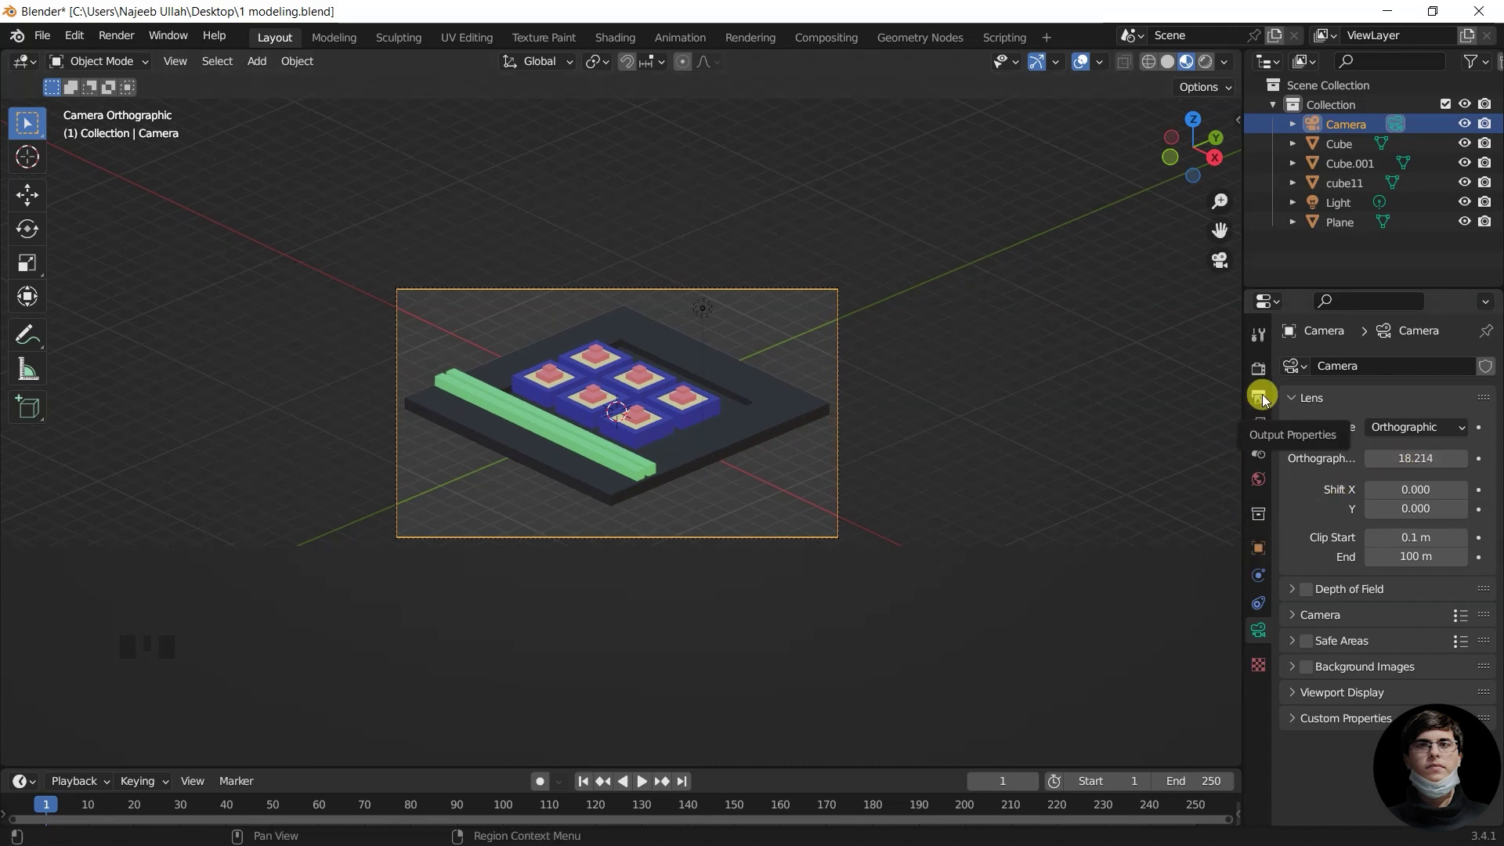
# Step: Set render resolution to 1600 × 1200 px in Output Properties, then return to the lens settings
pyautogui.click(1269, 396)
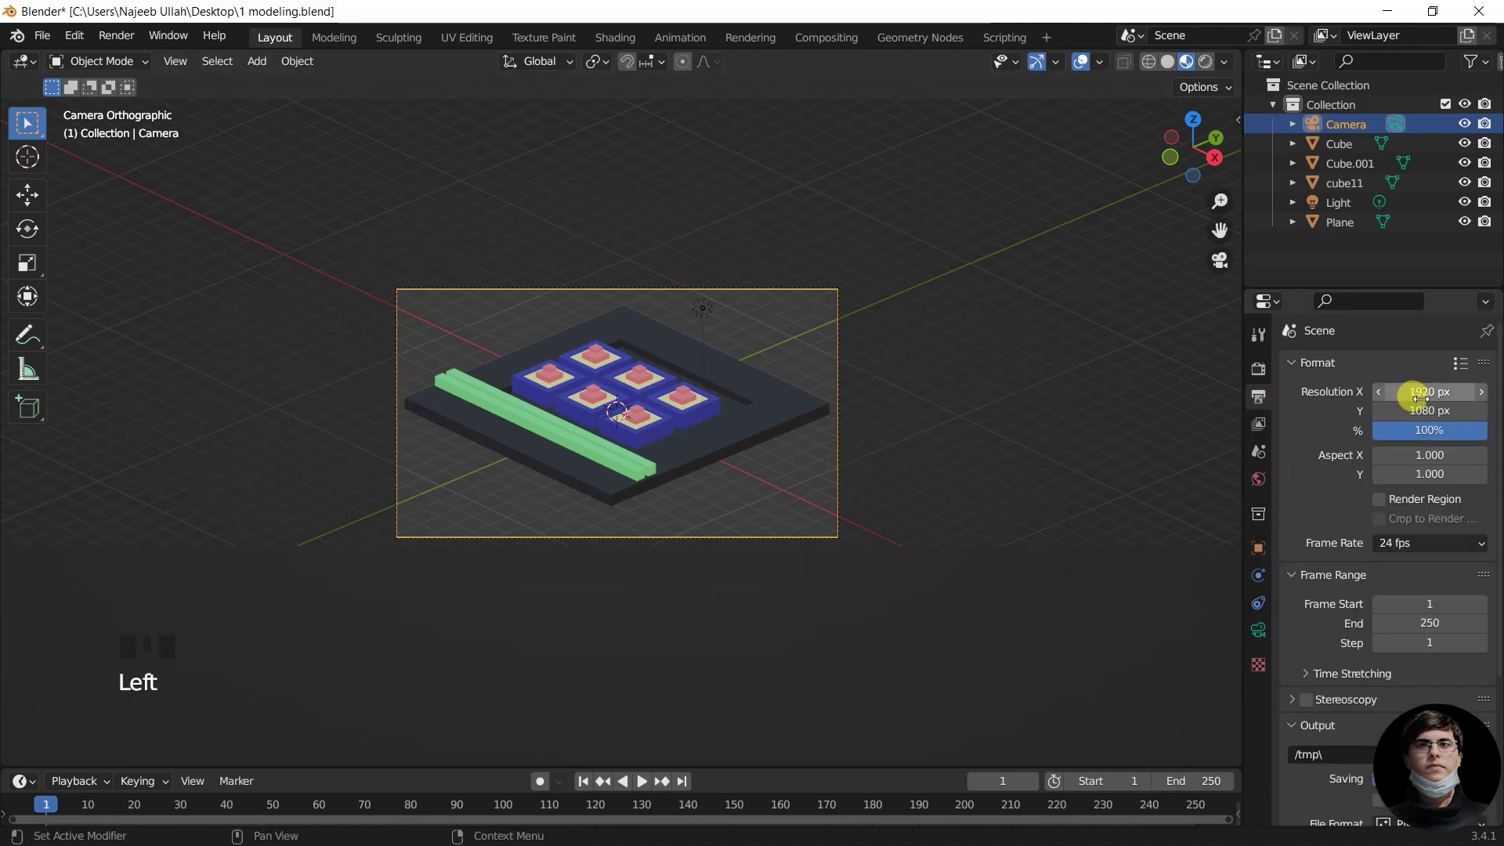
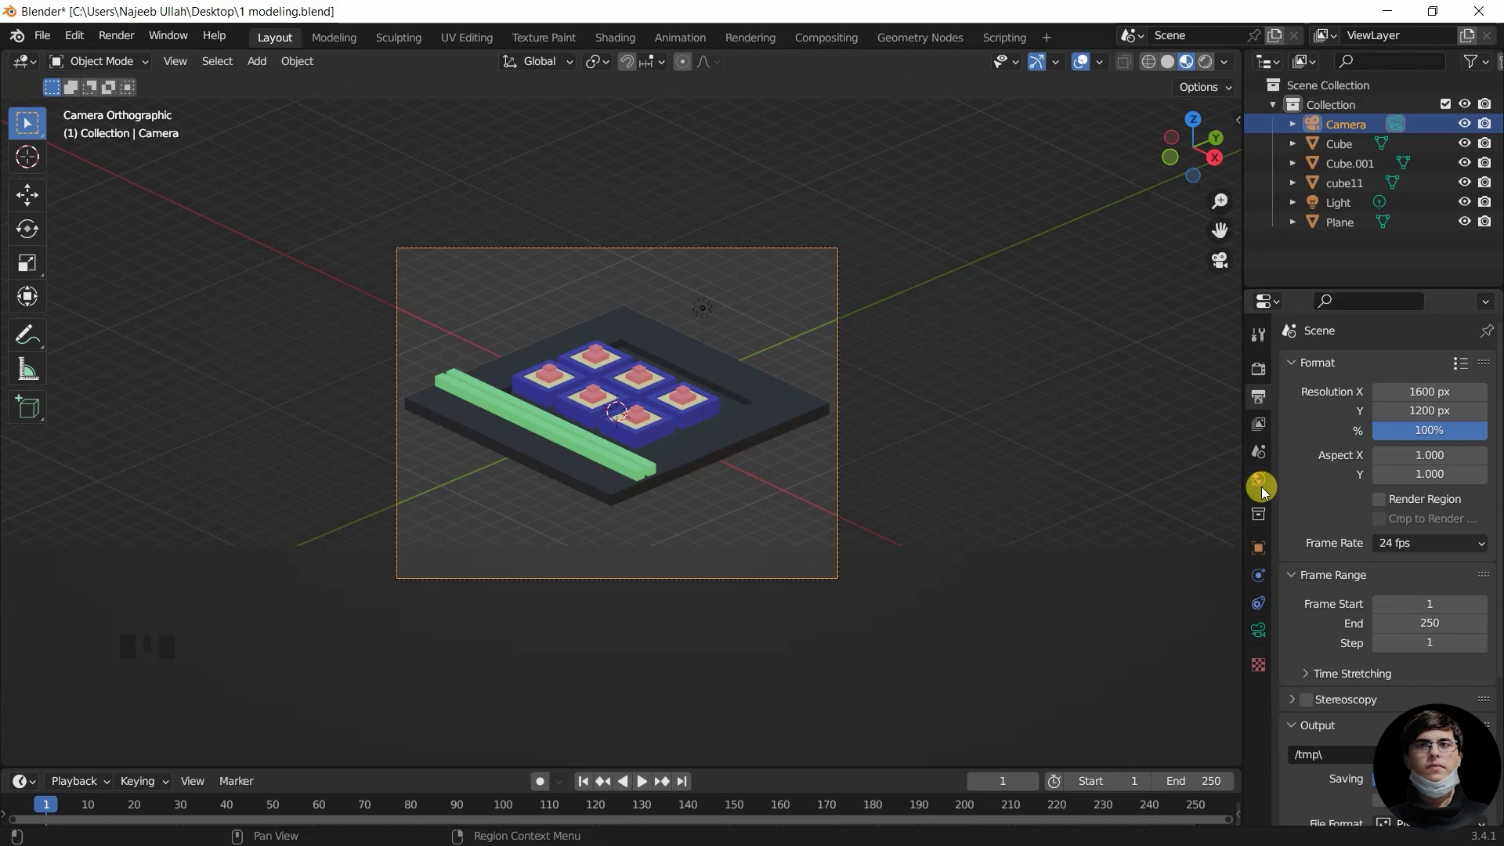
pyautogui.click(1269, 639)
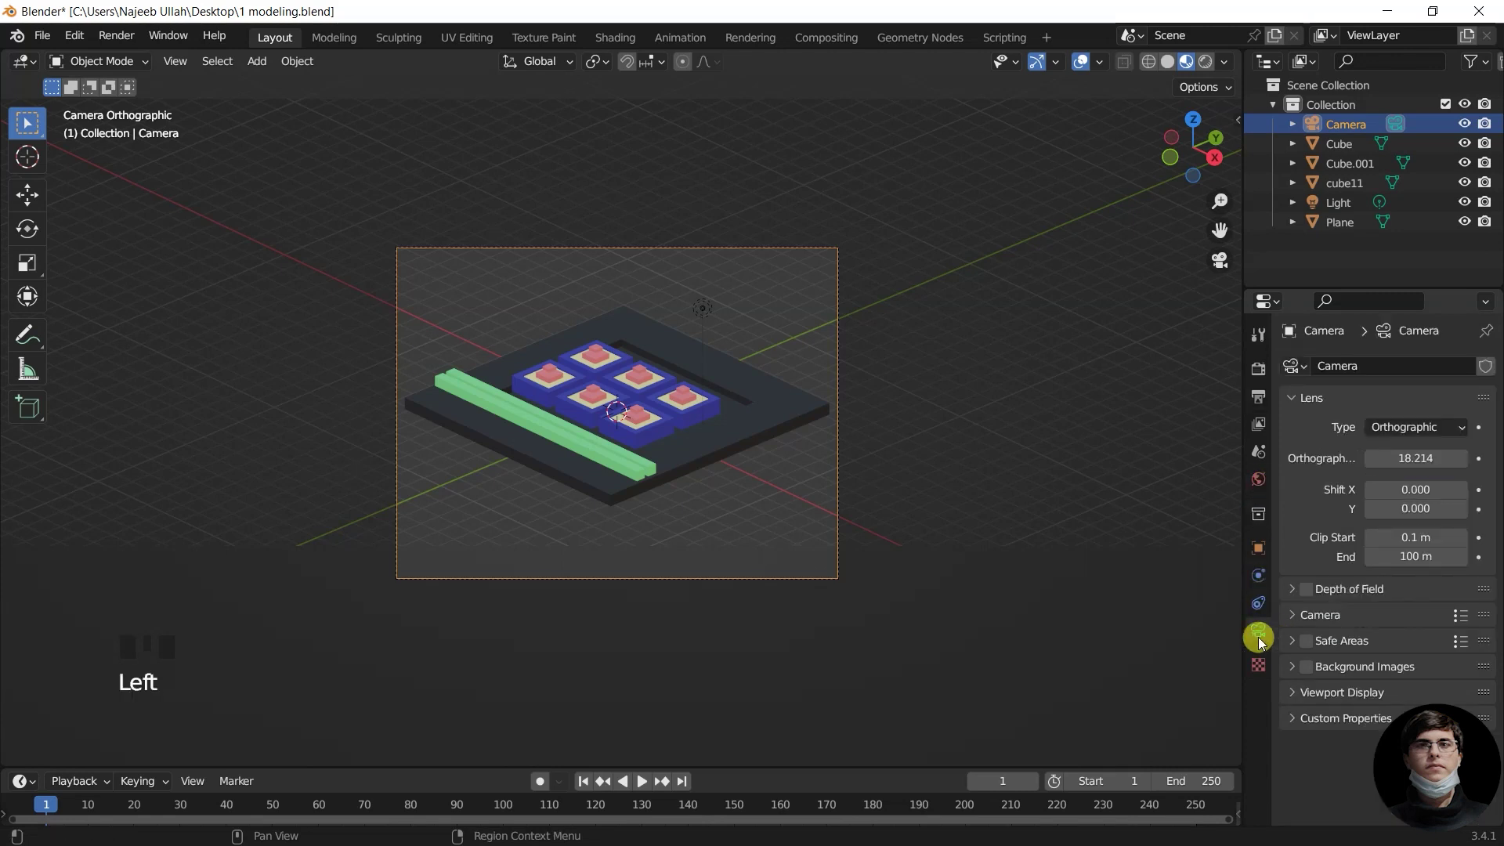